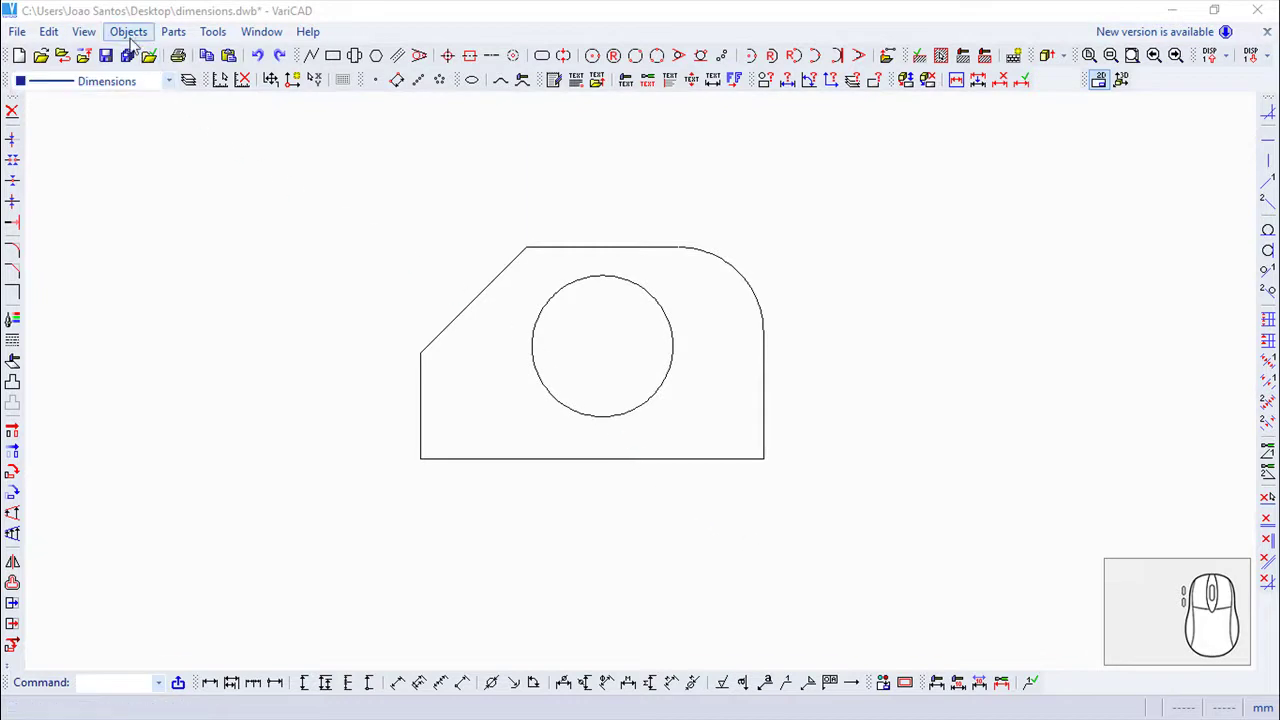
Show the Multiple Dimensions list from the Objects > Draw menu.
left_click(123, 36)
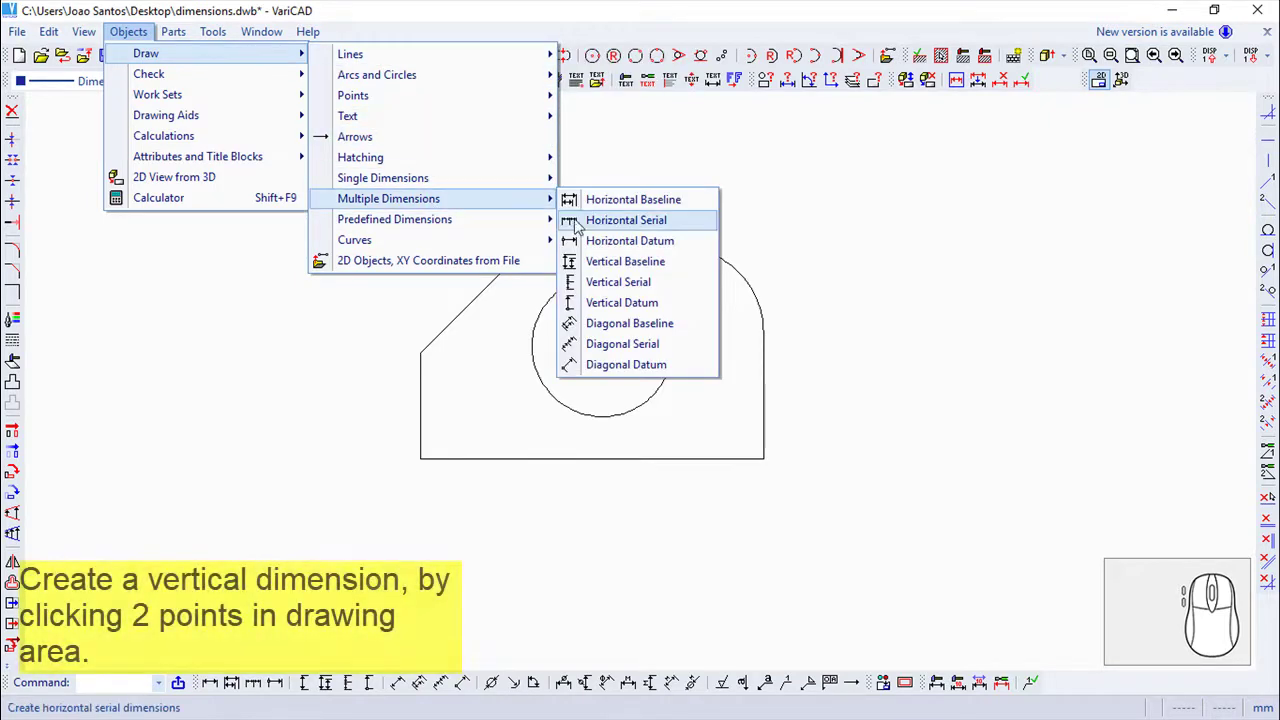
Place vertical baseline dimensions 16.016 and 30.031 from the bottom-right corner and end the command.
left_click(627, 272)
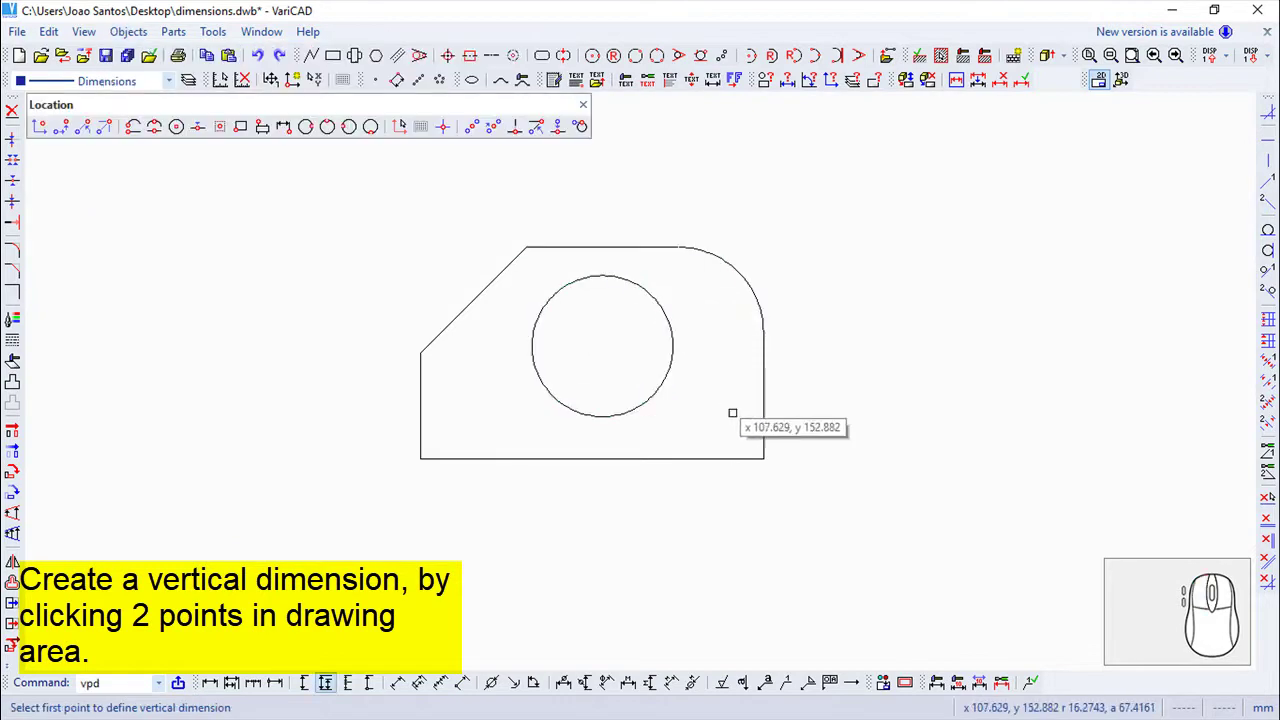
left_click(773, 439)
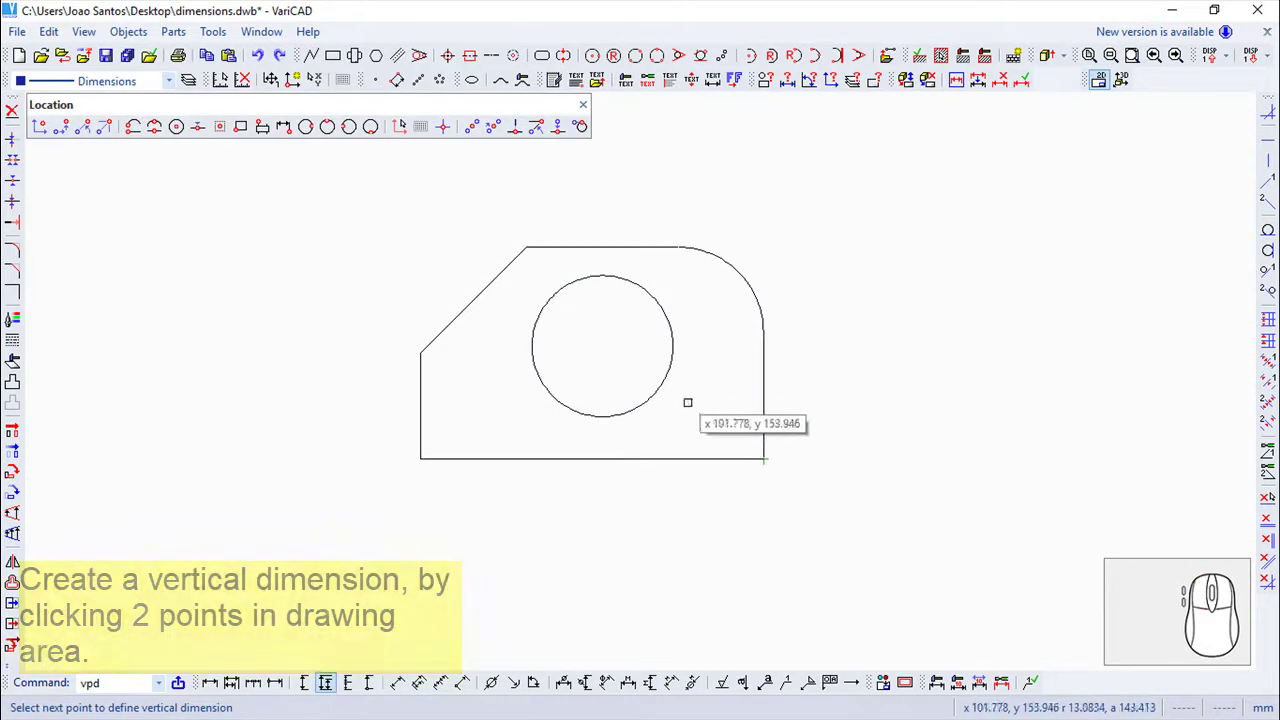
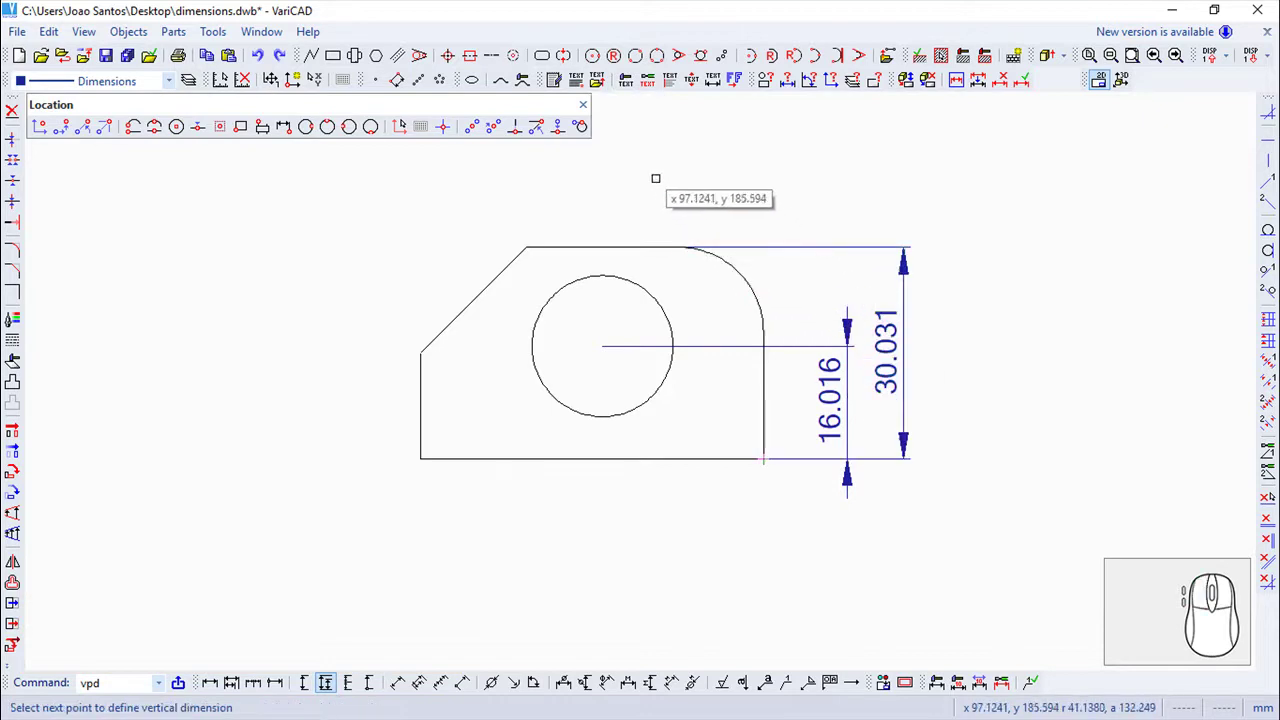
left_click(584, 117)
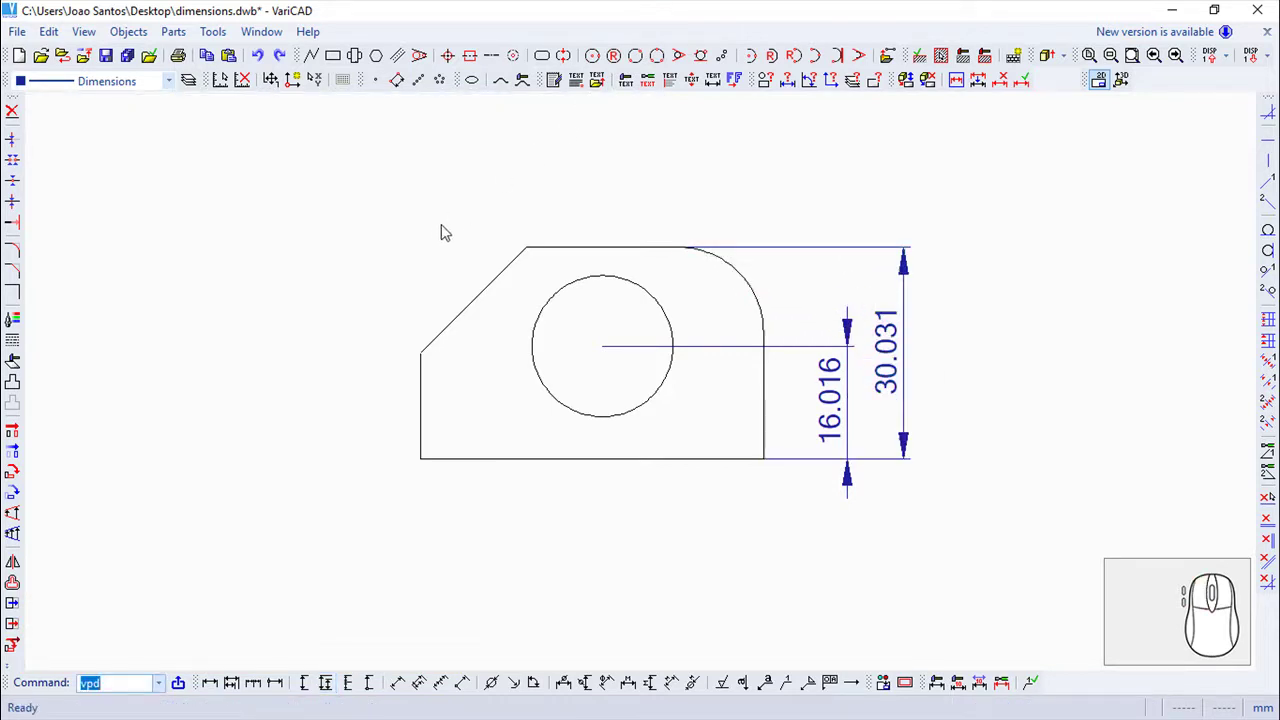